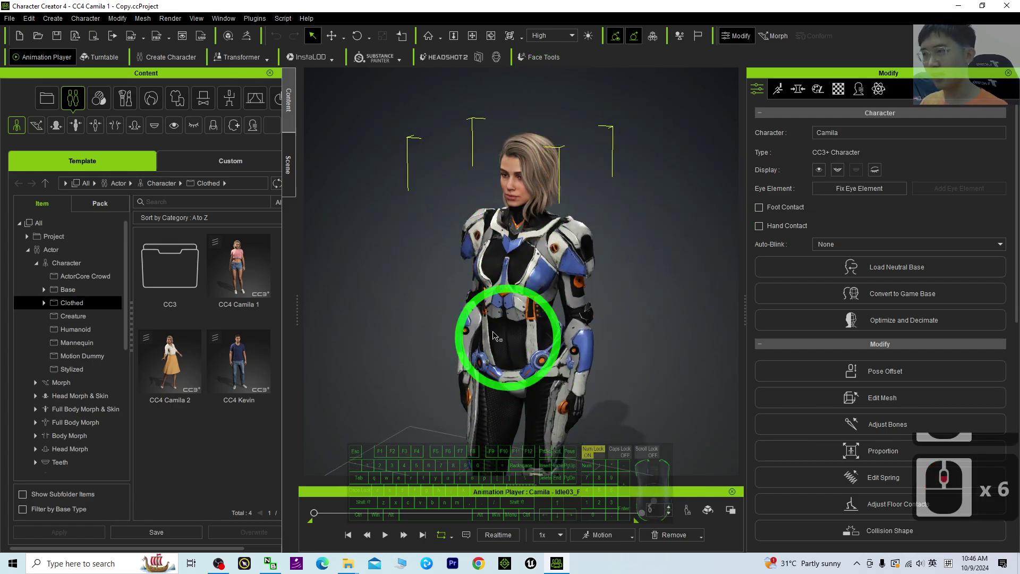
Select the Armor_Upper_Female material in the Modify panel's material list.
{"action": "scroll", "scroll_direction": "down", "scroll_amount": 3}
{"action": "left_click_drag", "start_coordinate": [841, 94], "coordinate": [838, 434]}
{"action": "scroll", "scroll_direction": "down", "scroll_amount": 3}
{"action": "scroll", "scroll_direction": "up", "scroll_amount": 3}
{"action": "left_click_drag", "start_coordinate": [822, 244], "coordinate": [863, 294]}
{"action": "scroll", "scroll_direction": "down", "scroll_amount": 3}
{"action": "left_click", "coordinate": [818, 267]}
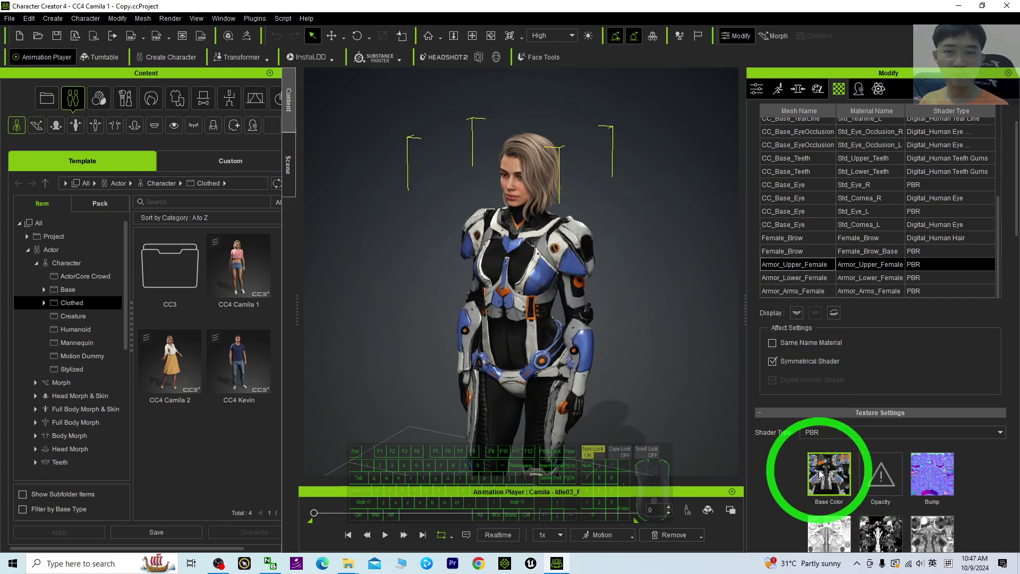
Launch the external editor for the armor texture, raising the image-editor prompt.
{"action": "left_click_drag", "start_coordinate": [838, 486], "coordinate": [882, 447]}
{"action": "left_click_drag", "start_coordinate": [882, 448], "coordinate": [552, 268]}
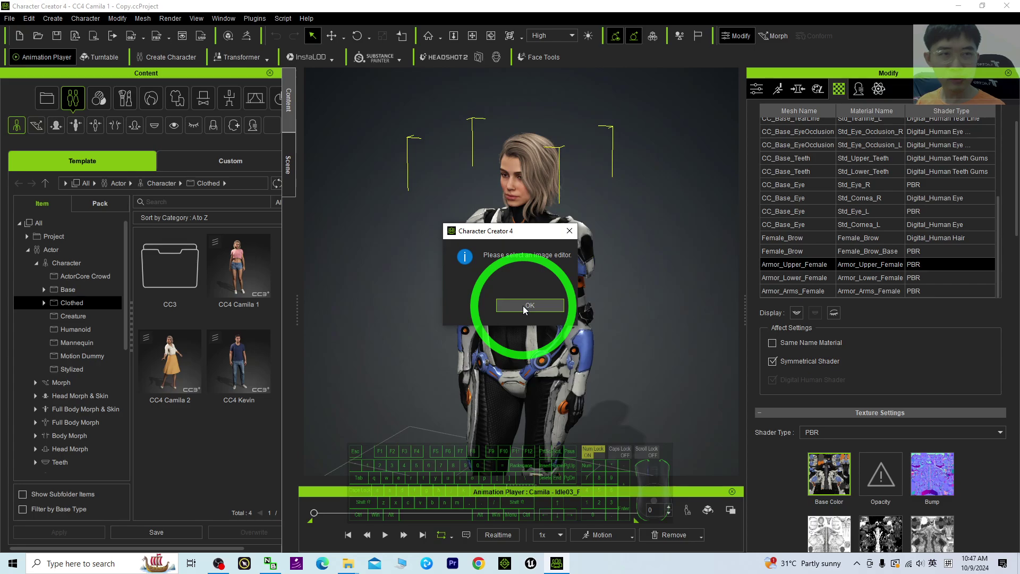
Confirm the prompt and browse the editor file picker to the Desktop folder.
{"action": "left_click_drag", "start_coordinate": [527, 309], "coordinate": [415, 306]}
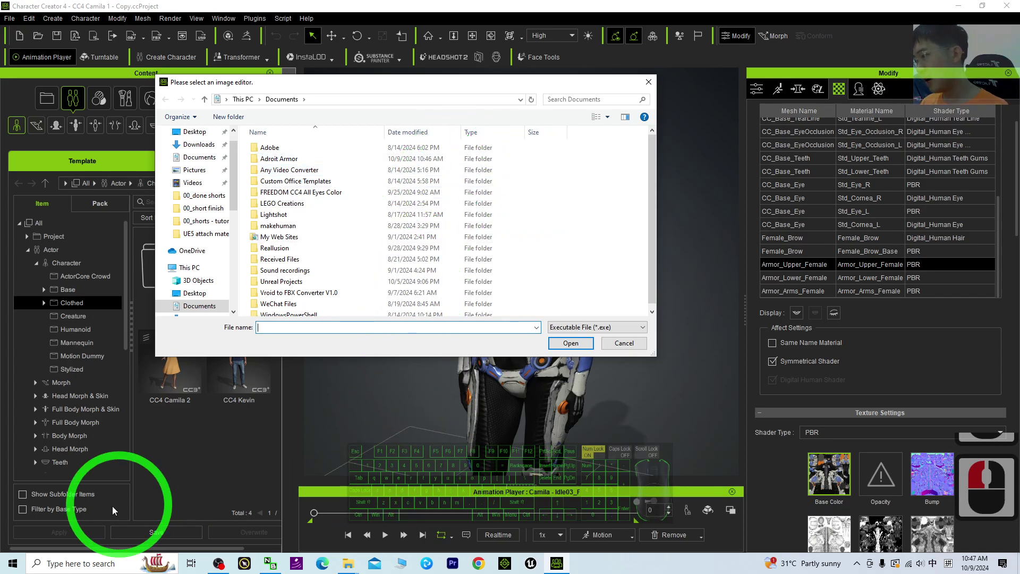
{"action": "left_click_drag", "start_coordinate": [113, 533], "coordinate": [232, 160]}
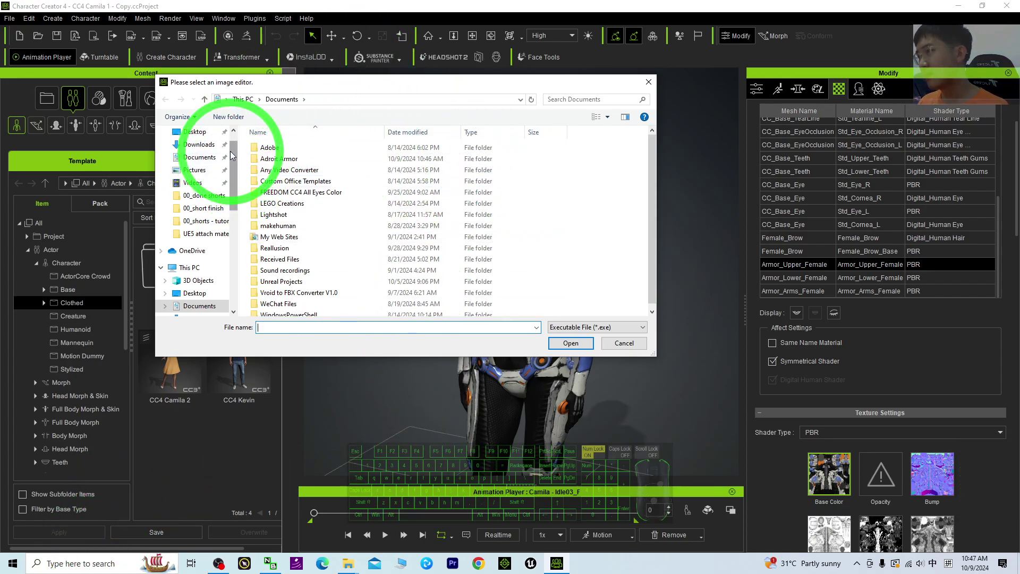
{"action": "left_click", "coordinate": [239, 144]}
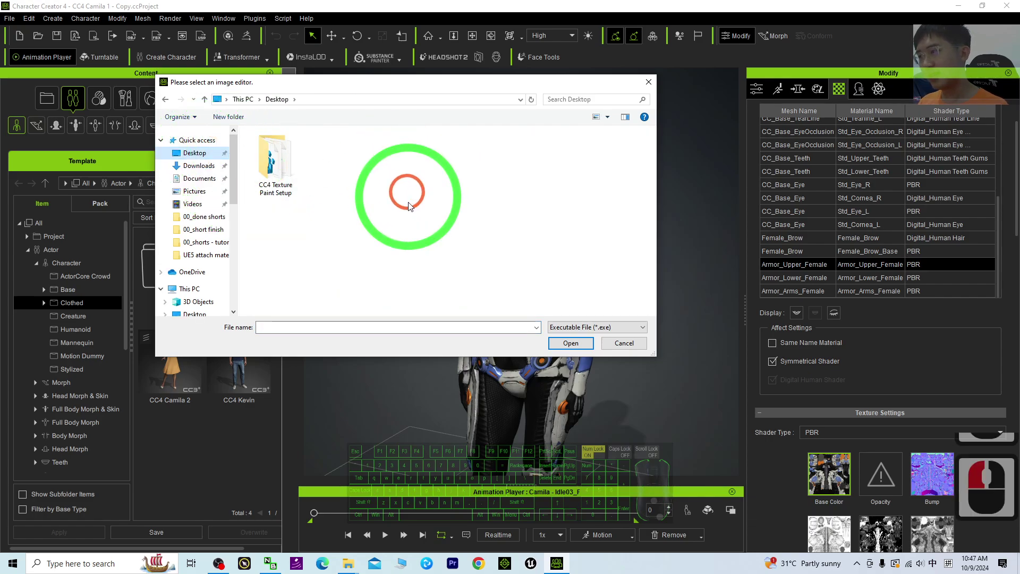
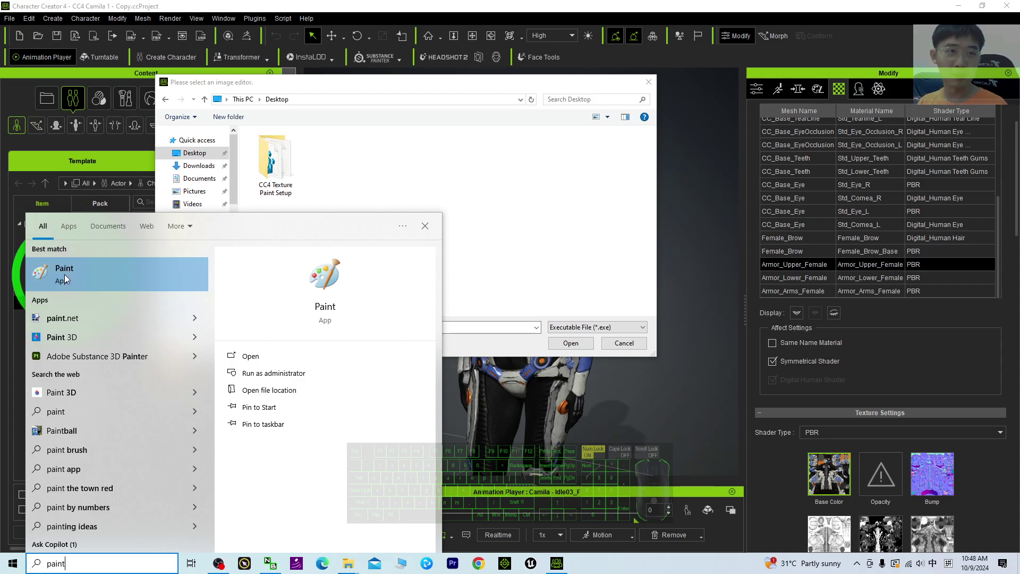
Locate the Paint shortcut's file location to use as the image editor.
{"action": "left_click_drag", "start_coordinate": [63, 271], "coordinate": [276, 209]}
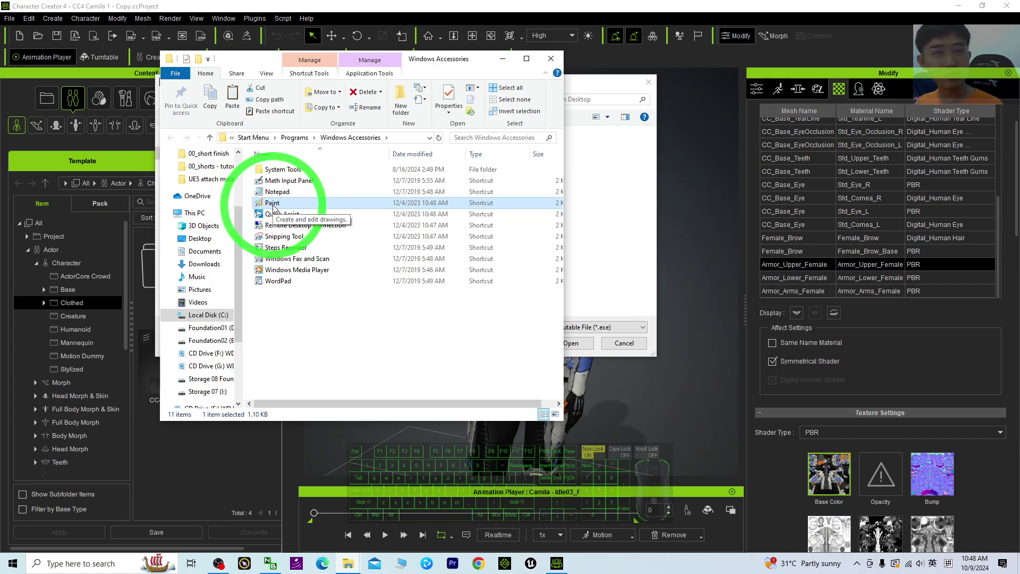
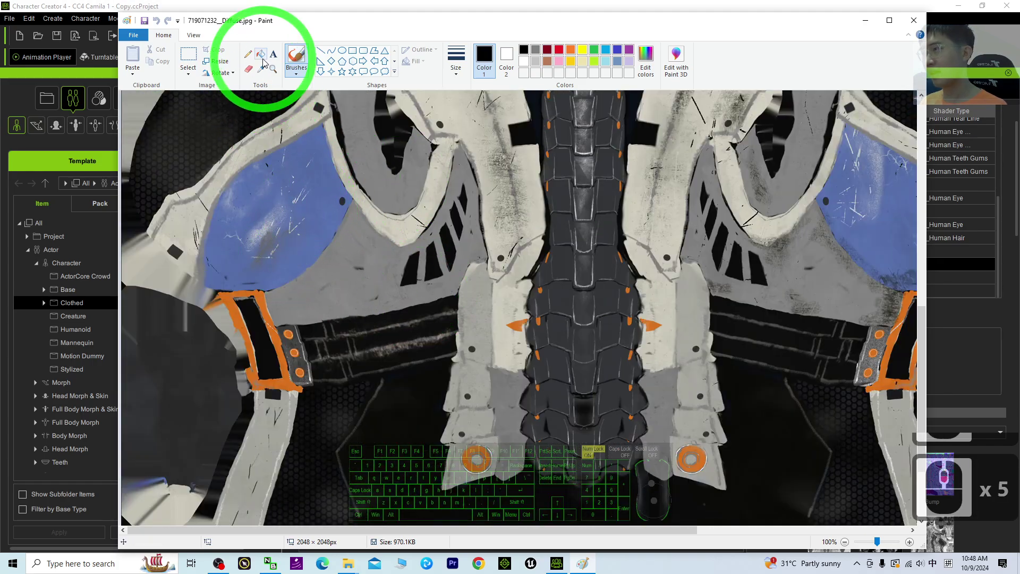
Scribble red brush strokes over the blue armor panel of the diffuse texture.
{"action": "left_click_drag", "start_coordinate": [263, 60], "coordinate": [295, 68]}
{"action": "left_click", "coordinate": [298, 76]}
{"action": "middle_click", "coordinate": [297, 73]}
{"action": "middle_click", "coordinate": [310, 56]}
{"action": "left_click_drag", "start_coordinate": [467, 72], "coordinate": [490, 154]}
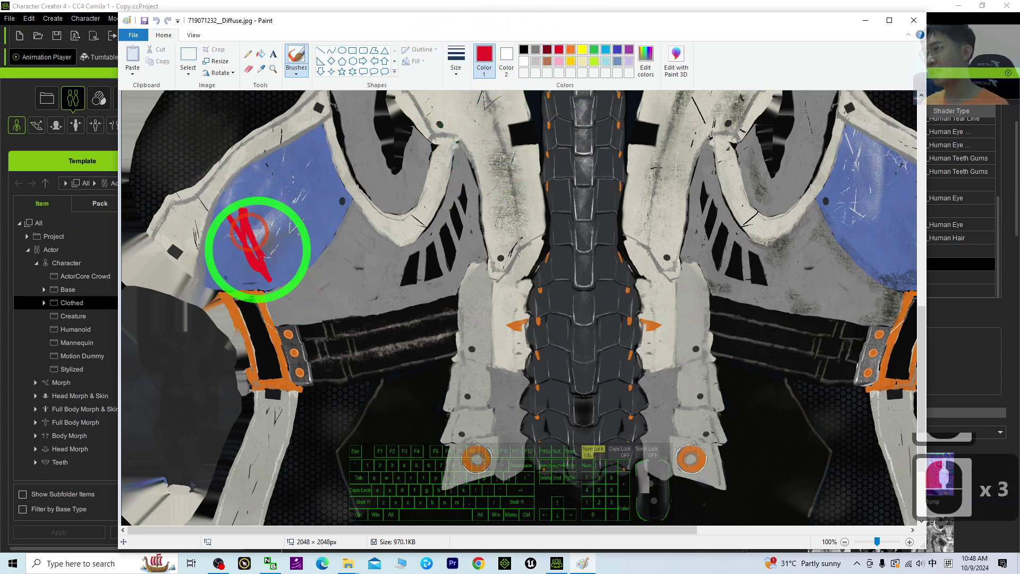
{"action": "scroll", "scroll_direction": "up", "scroll_amount": 3}
{"action": "scroll", "scroll_direction": "up", "scroll_amount": 3}
{"action": "scroll", "scroll_direction": "up", "scroll_amount": 3}
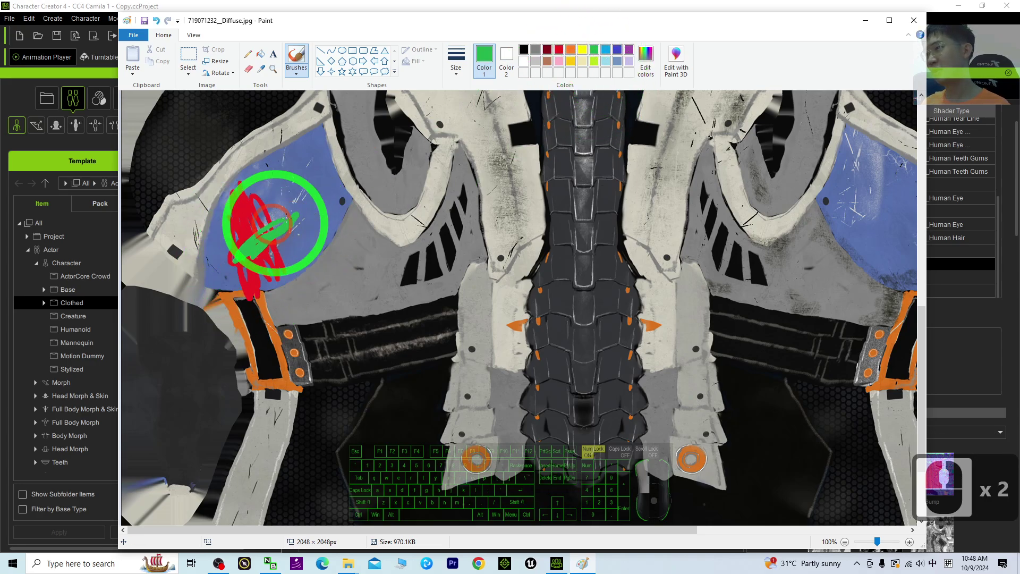
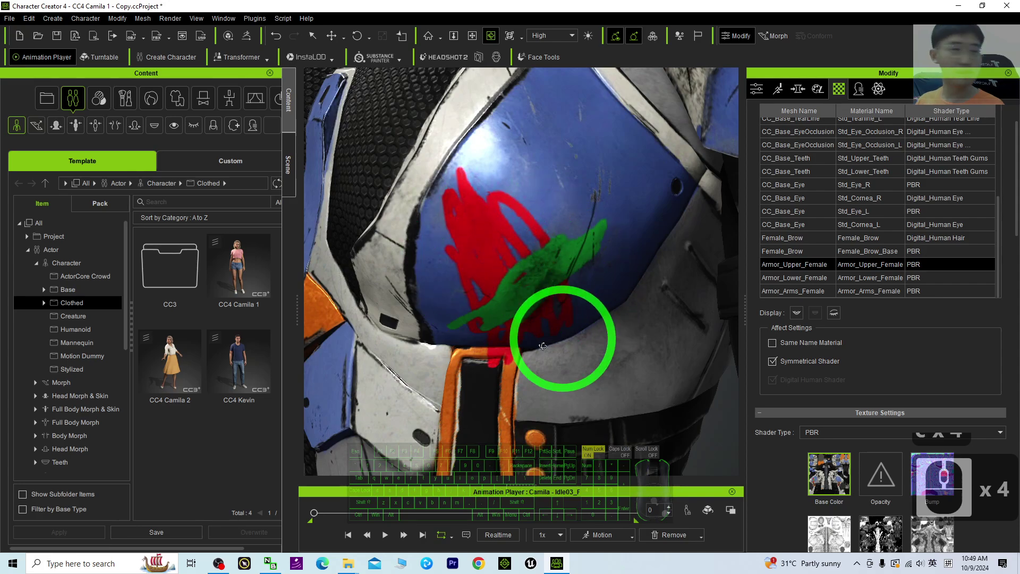
Zoom onto the red and green marks on the armor and check the Paint texture window.
{"action": "scroll", "scroll_direction": "up", "scroll_amount": 3}
{"action": "scroll", "scroll_direction": "down", "scroll_amount": 3}
{"action": "scroll", "scroll_direction": "up", "scroll_amount": 3}
{"action": "middle_click", "coordinate": [628, 330]}
{"action": "middle_click", "coordinate": [626, 331]}
{"action": "left_click_drag", "start_coordinate": [830, 478], "coordinate": [864, 435]}
{"action": "left_click", "coordinate": [864, 435]}
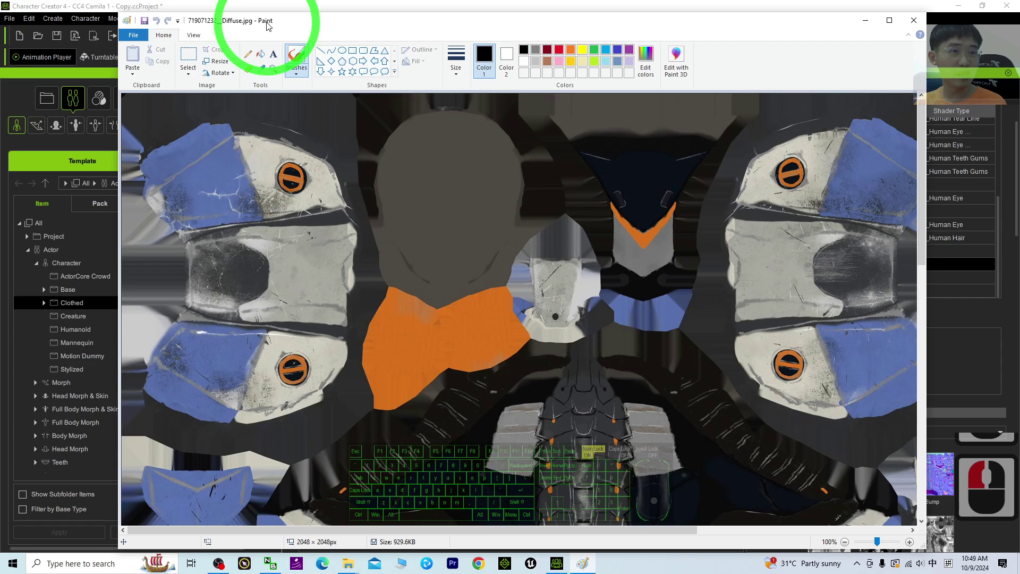
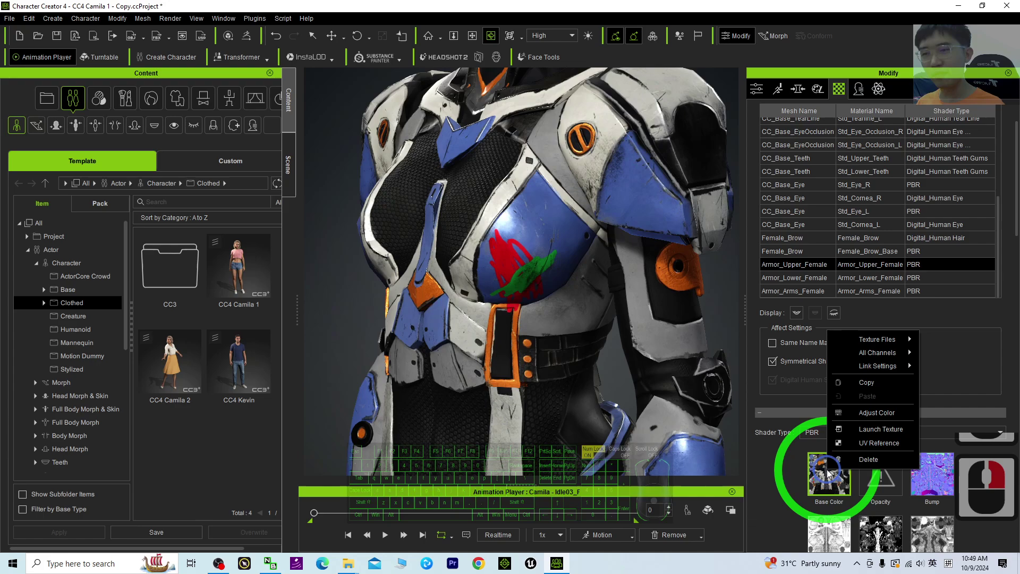
{"action": "left_click", "coordinate": [876, 436]}
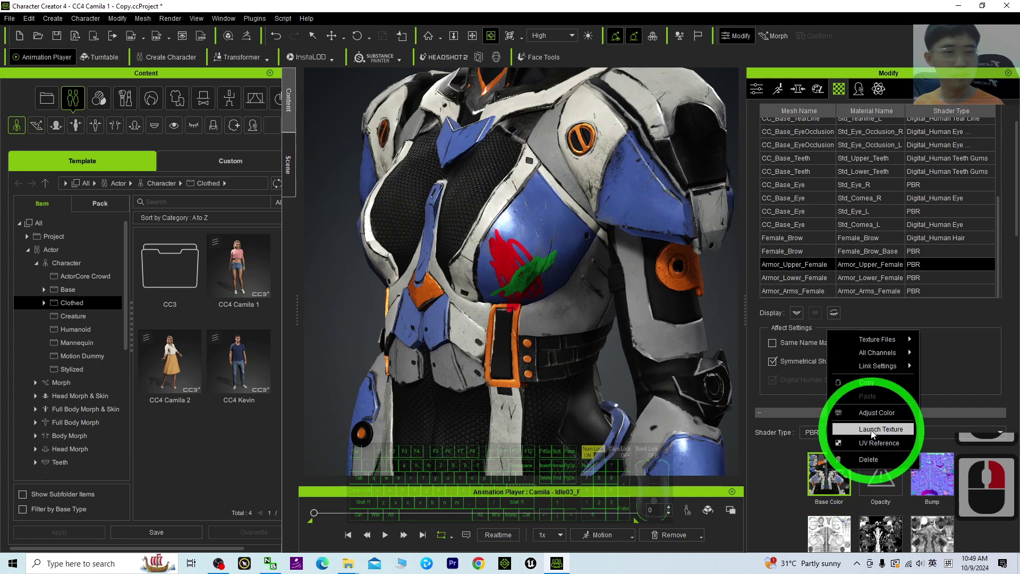
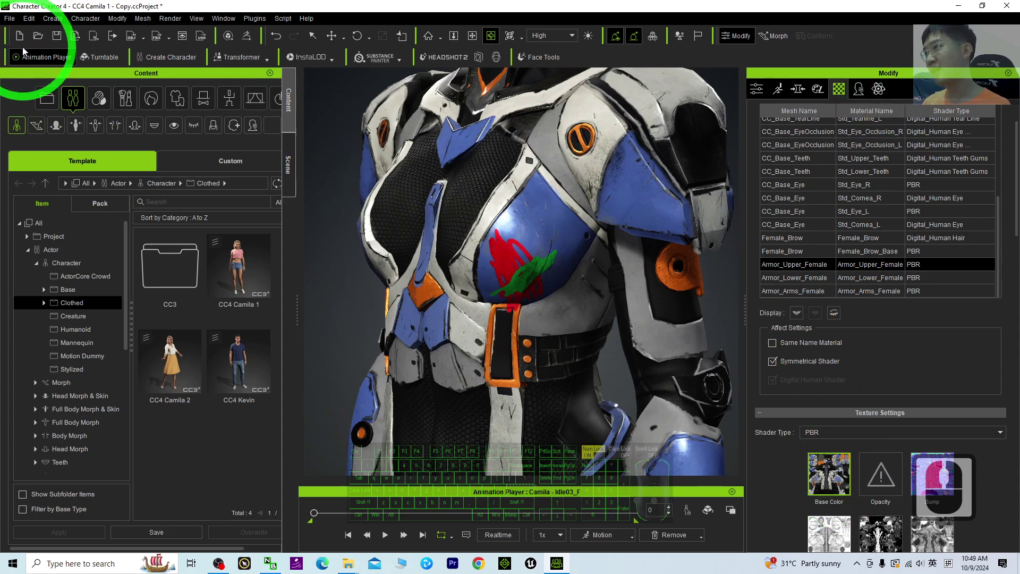
Save the character project.
{"action": "left_click", "coordinate": [59, 42]}
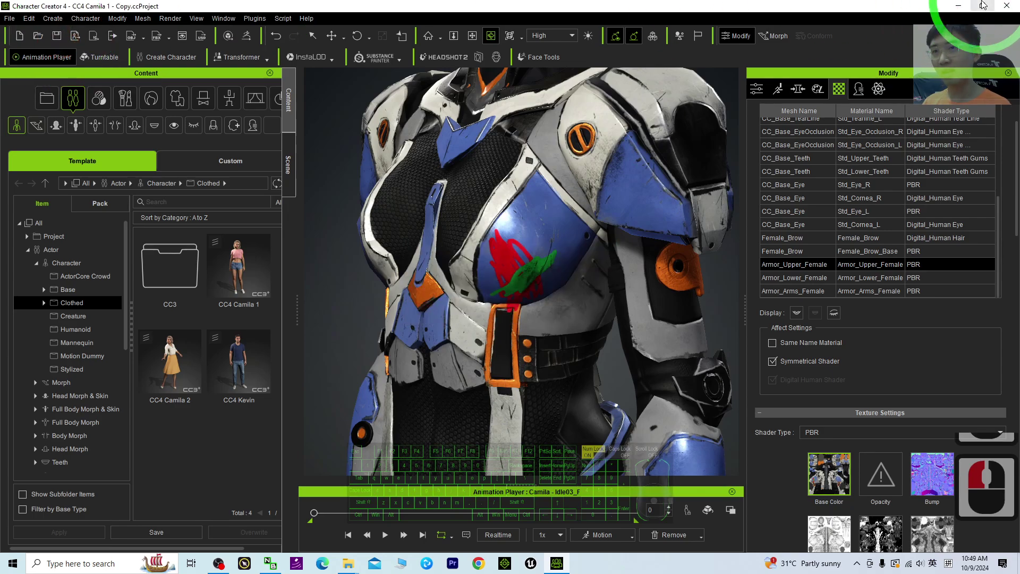
Minimize Character Creator and find CC4 Texture Editor RESET.reg in the setup folder.
{"action": "left_click", "coordinate": [1010, 9]}
{"action": "left_click_drag", "start_coordinate": [82, 121], "coordinate": [4, 101]}
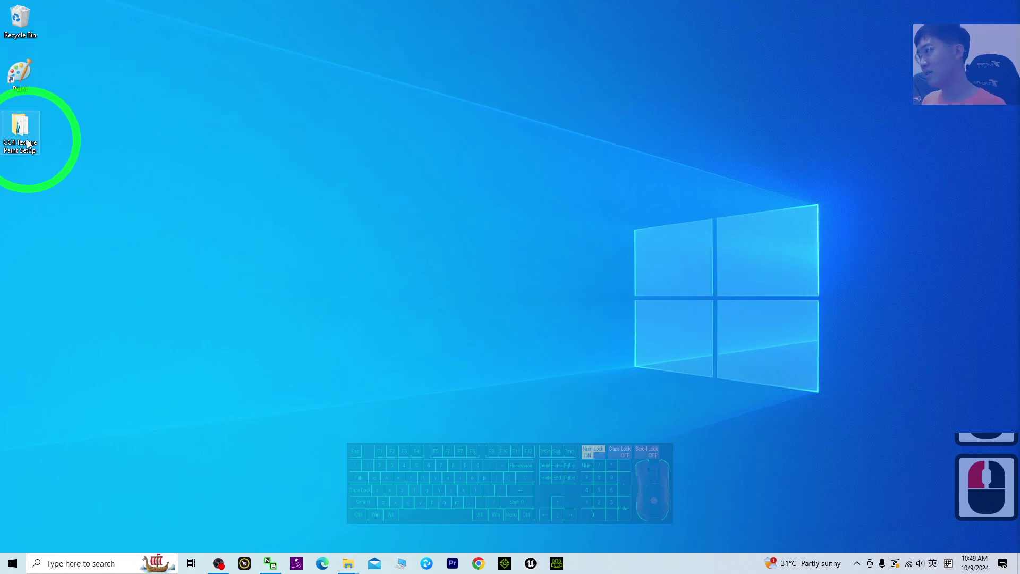
{"action": "double_click", "coordinate": [24, 128]}
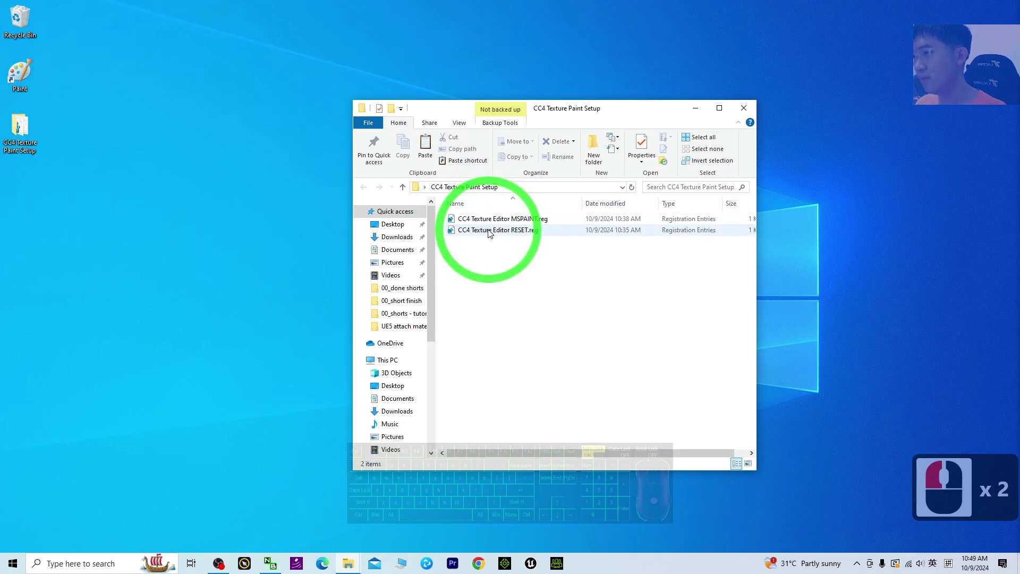
{"action": "left_click", "coordinate": [460, 233]}
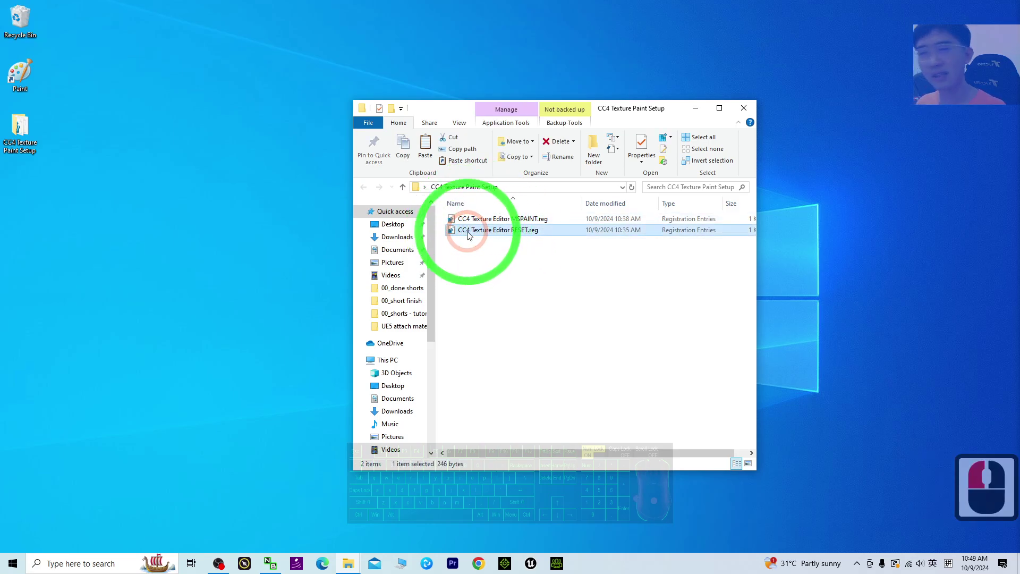
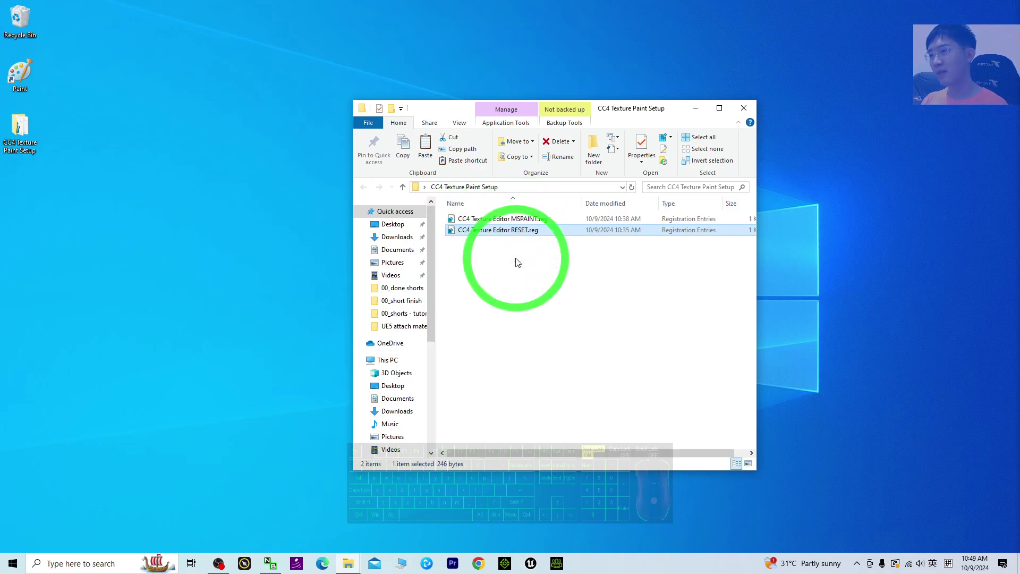
Merge the RESET registry file, confirm it, and relaunch Character Creator 4.
{"action": "scroll", "scroll_direction": "down", "scroll_amount": 3}
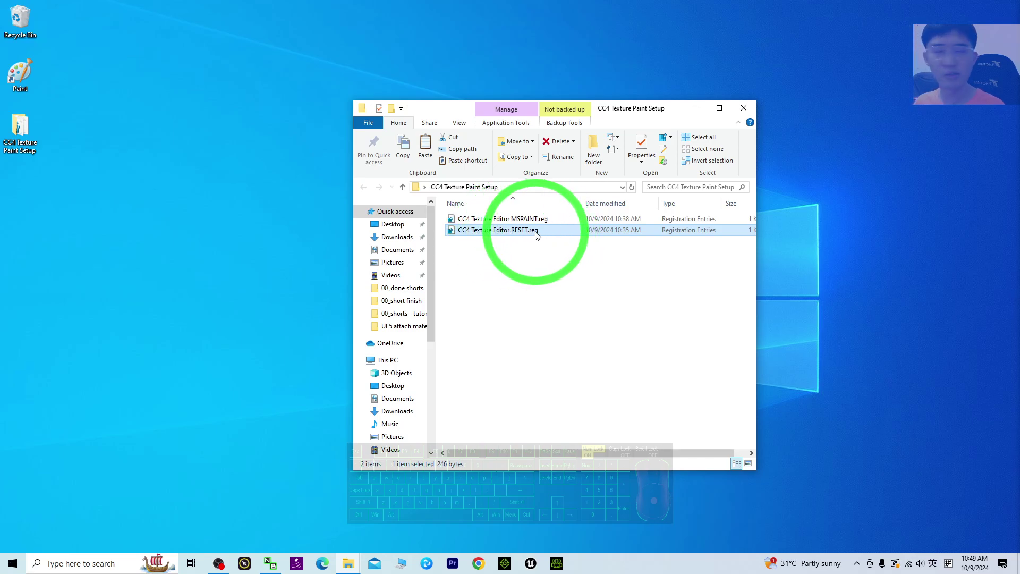
{"action": "double_click", "coordinate": [470, 237]}
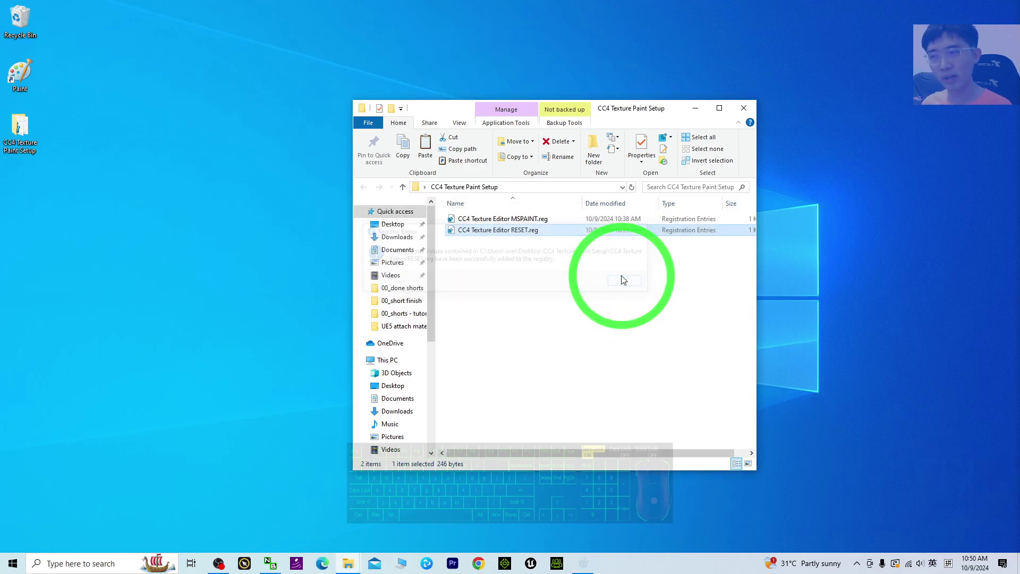
{"action": "left_click", "coordinate": [546, 559]}
{"action": "left_click", "coordinate": [567, 569]}
{"action": "left_click_drag", "start_coordinate": [569, 569], "coordinate": [612, 521]}
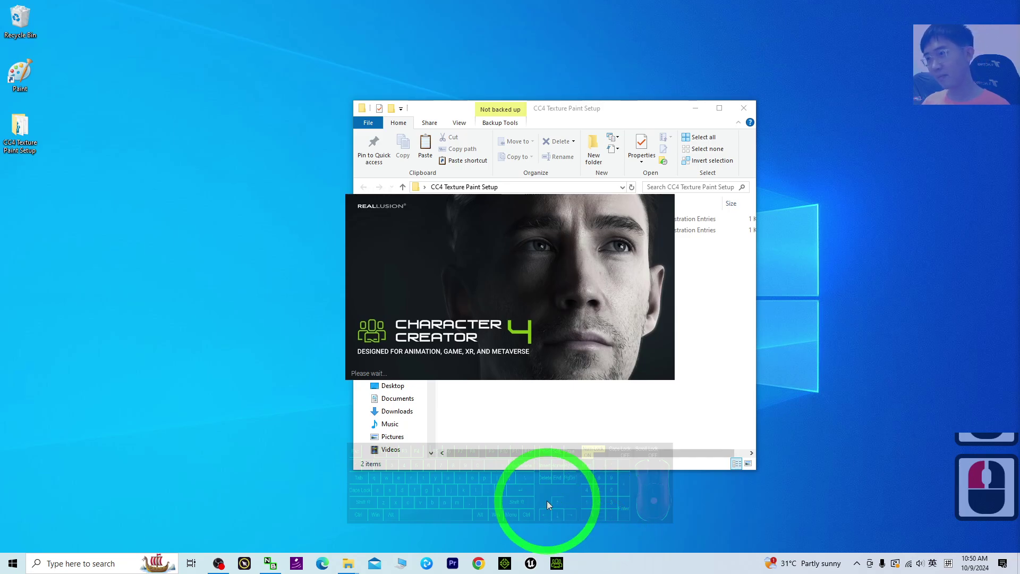
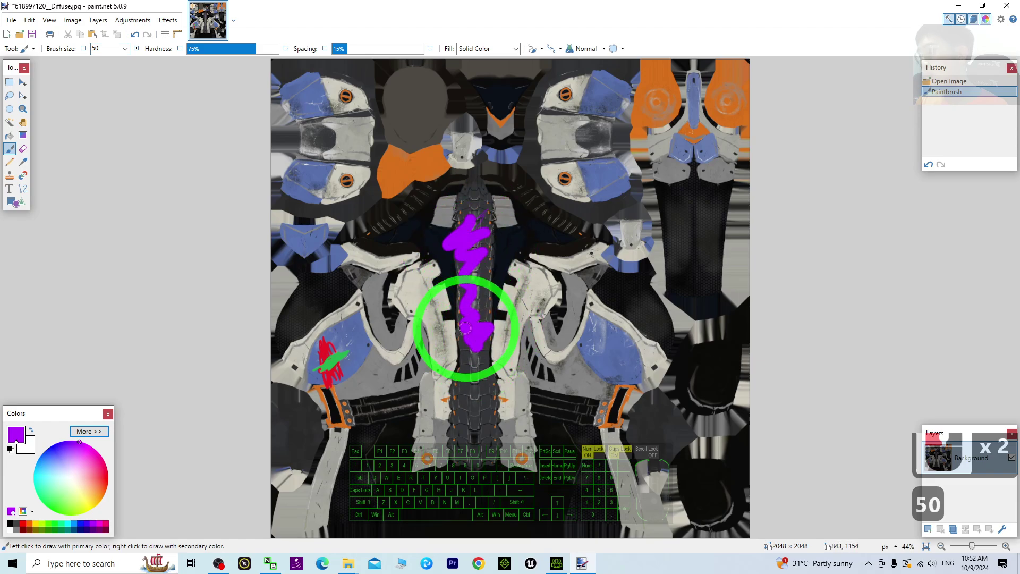
Paint a wide purple stripe over the armor's back panel with brush size 50.
{"action": "type", "text": "5050"}
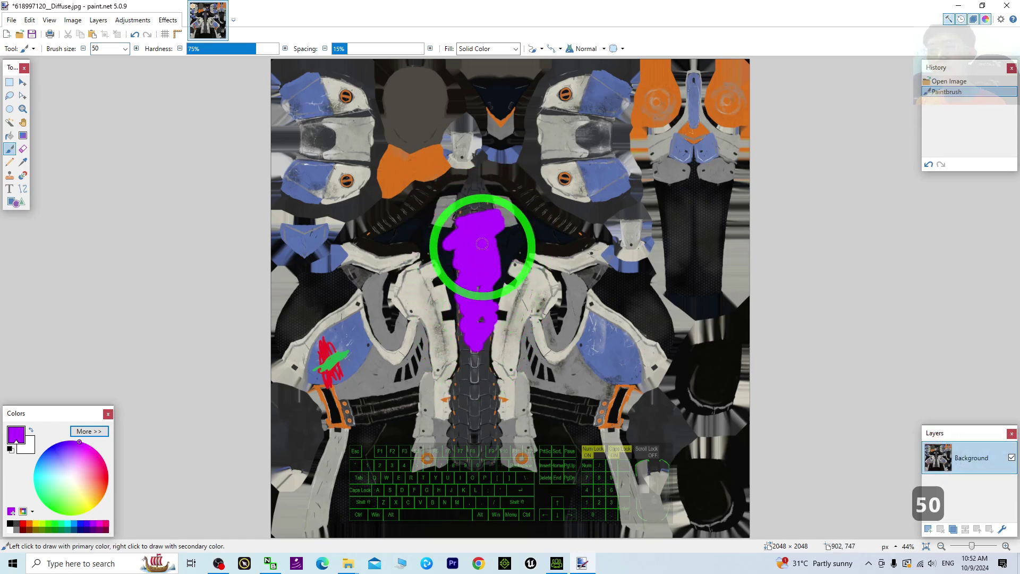
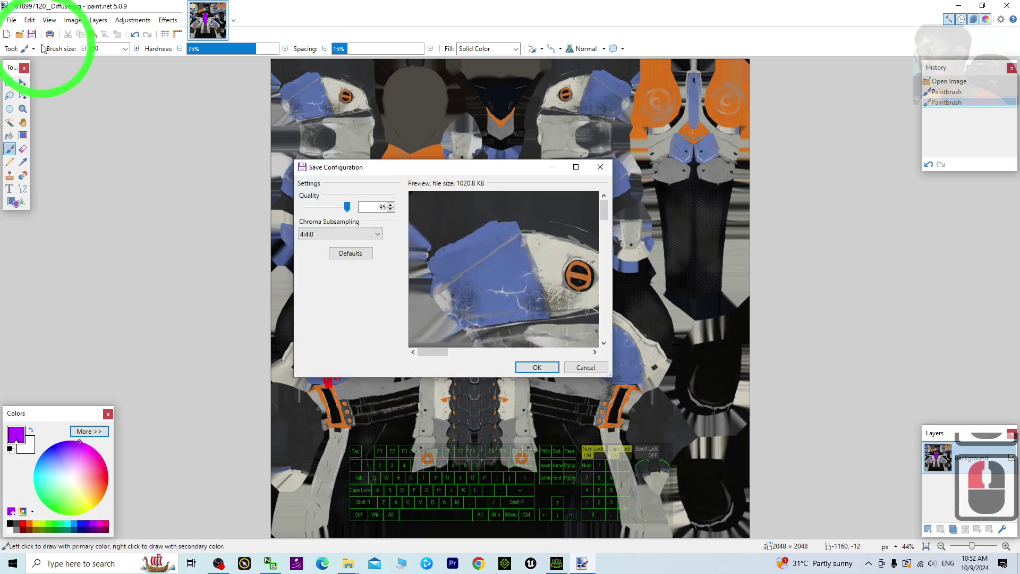
{"action": "left_click_drag", "start_coordinate": [235, 121], "coordinate": [674, 255]}
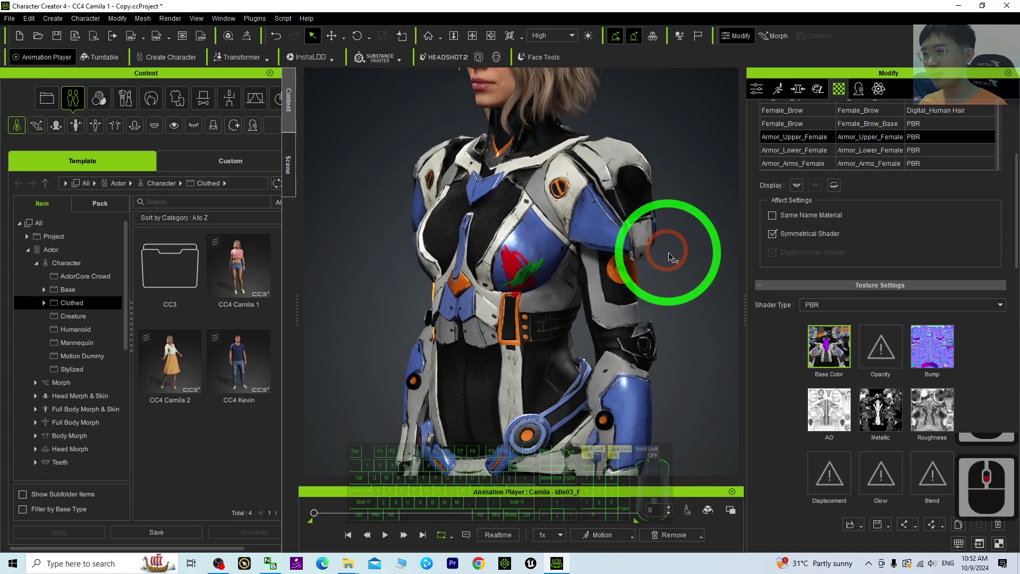
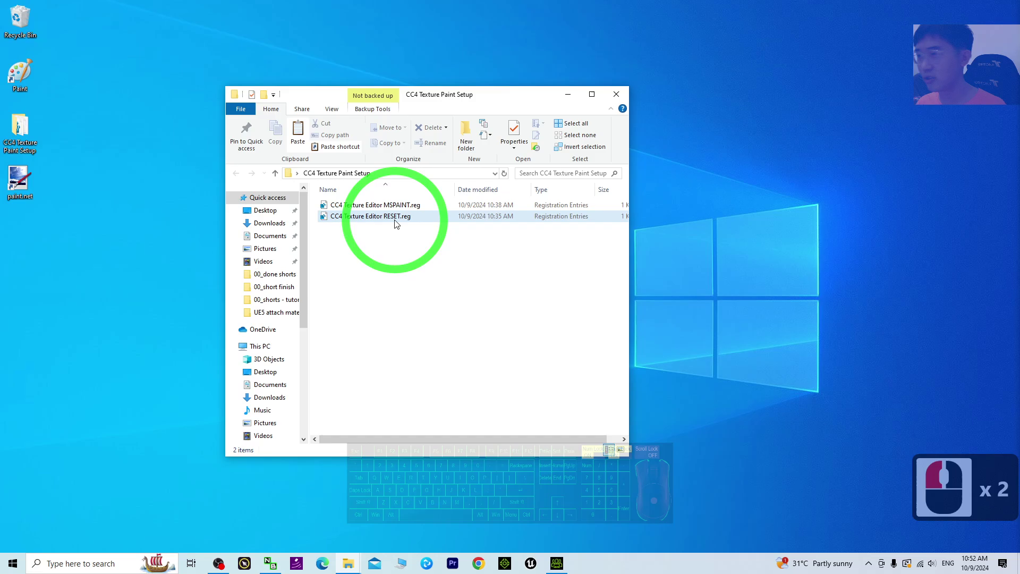
{"action": "right_click", "coordinate": [382, 225]}
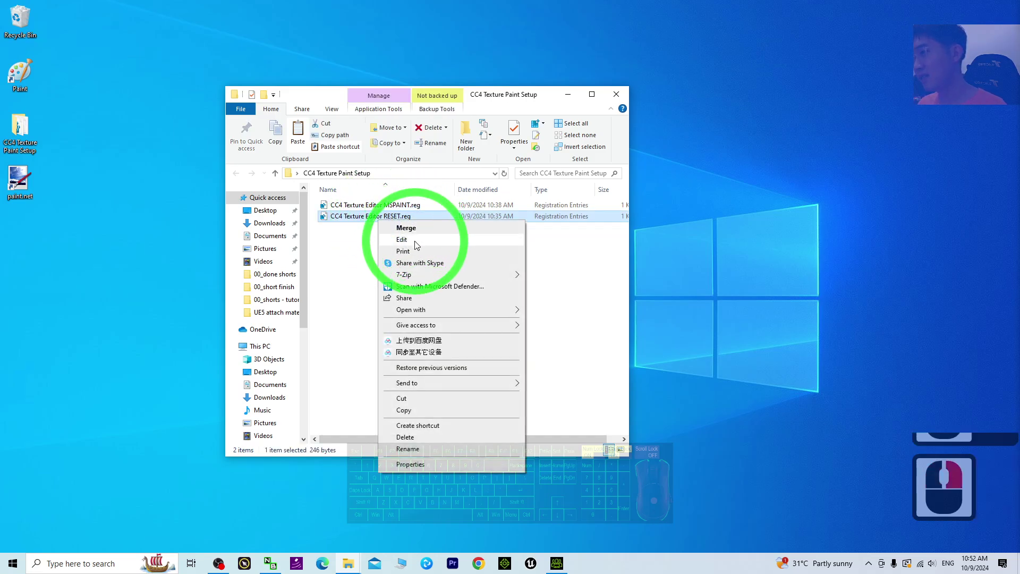
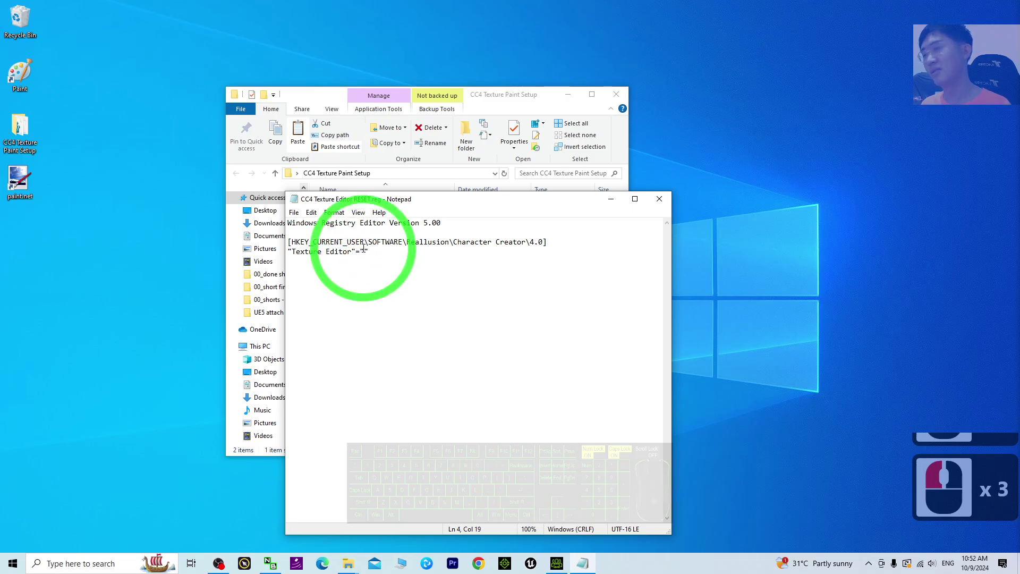
{"action": "left_click", "coordinate": [667, 206]}
{"action": "right_click", "coordinate": [393, 209]}
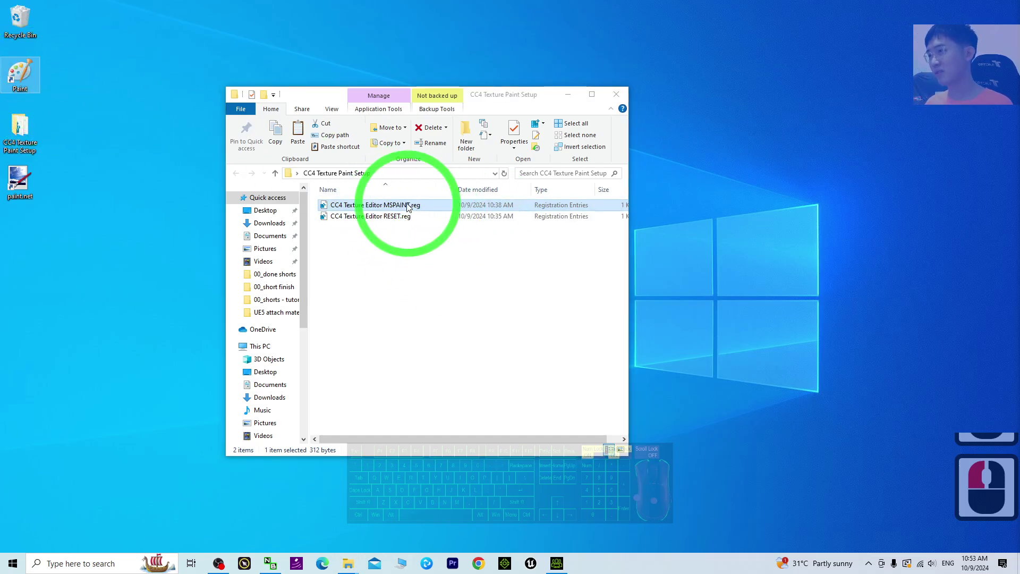
{"action": "right_click", "coordinate": [403, 206]}
{"action": "right_click", "coordinate": [424, 222]}
{"action": "left_click", "coordinate": [427, 226]}
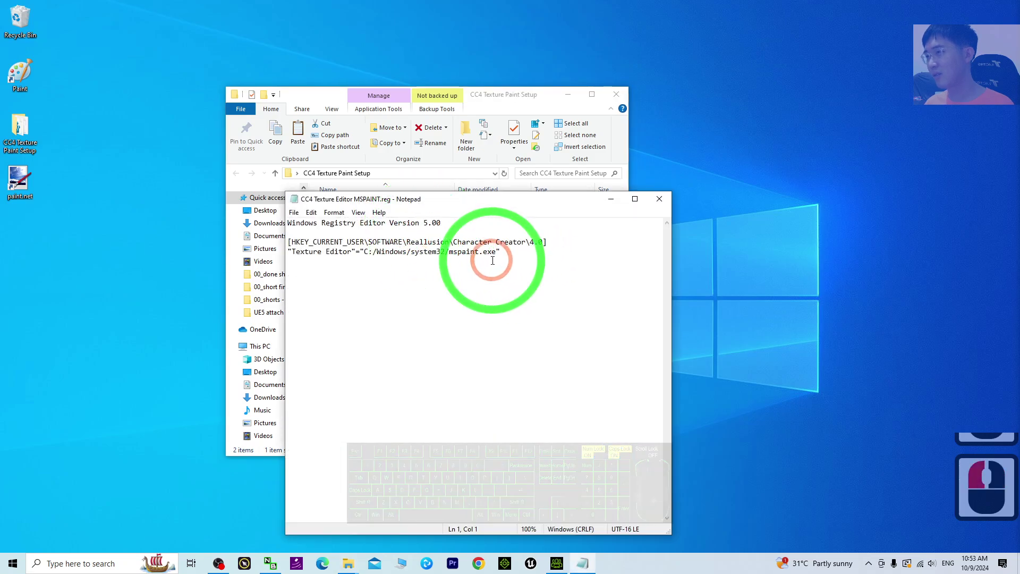
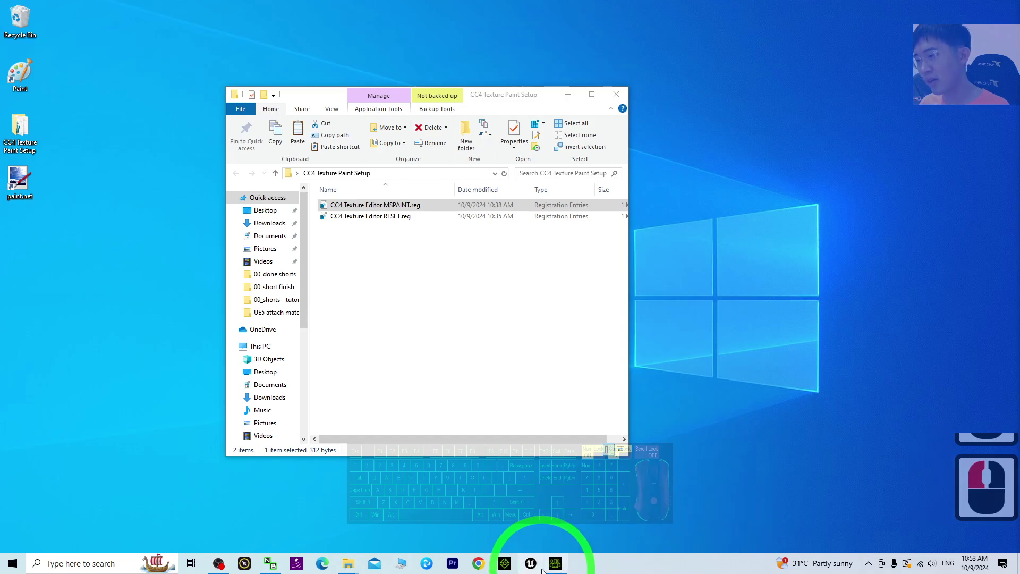
Return to Character Creator 4 and orbit to view the purple stripe on the armor's back.
{"action": "left_click", "coordinate": [566, 565]}
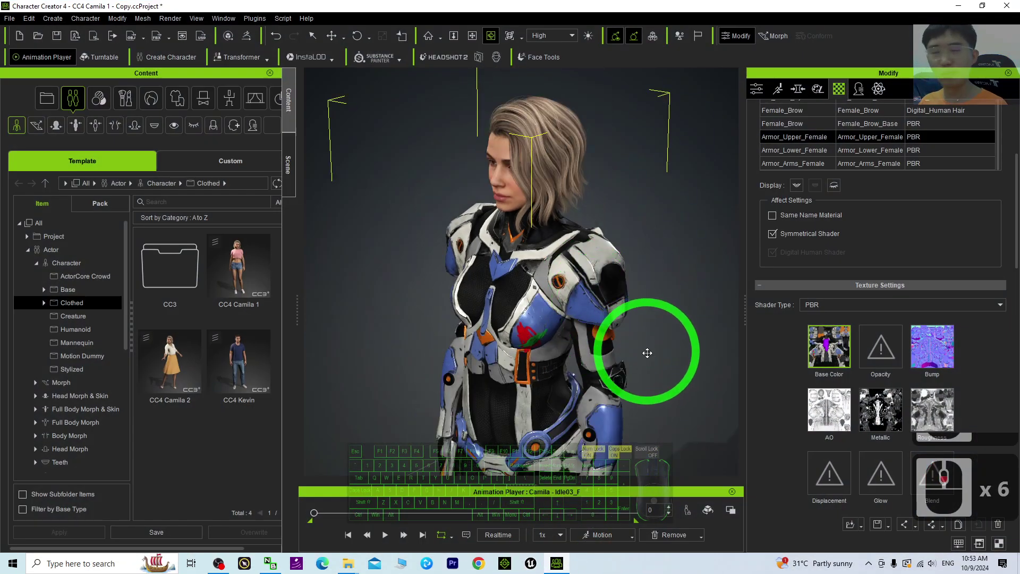
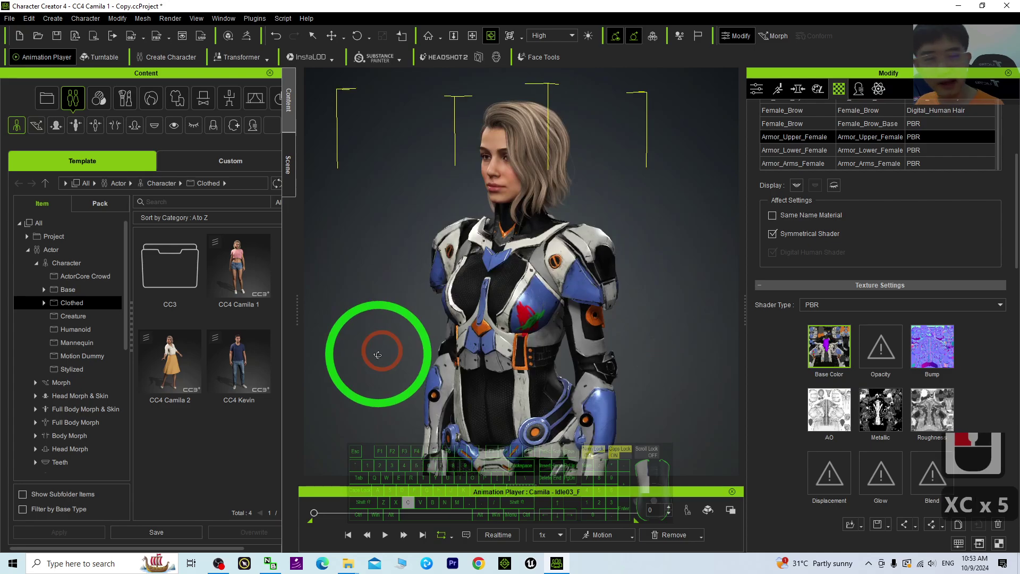
{"action": "key", "text": "c"}
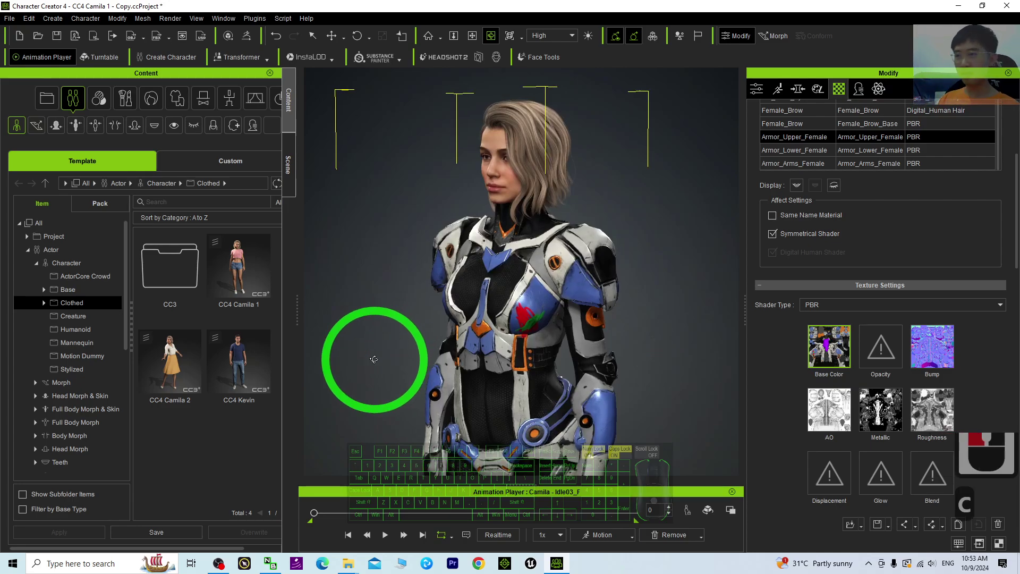
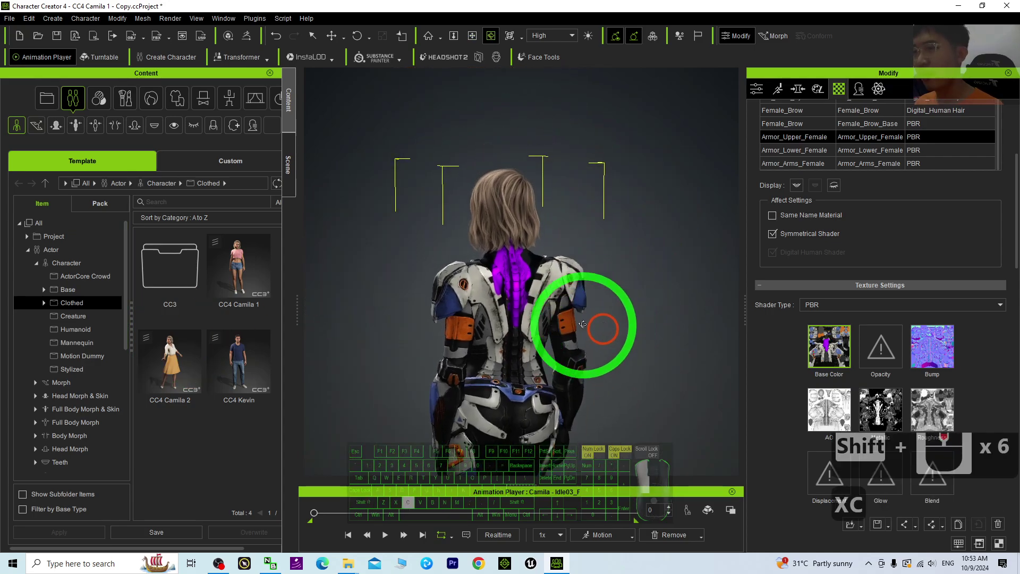
{"action": "type", "text": "c"}
{"action": "left_click_drag", "start_coordinate": [534, 330], "coordinate": [512, 299]}
{"action": "middle_click", "coordinate": [512, 299]}
{"action": "left_click", "coordinate": [612, 314]}
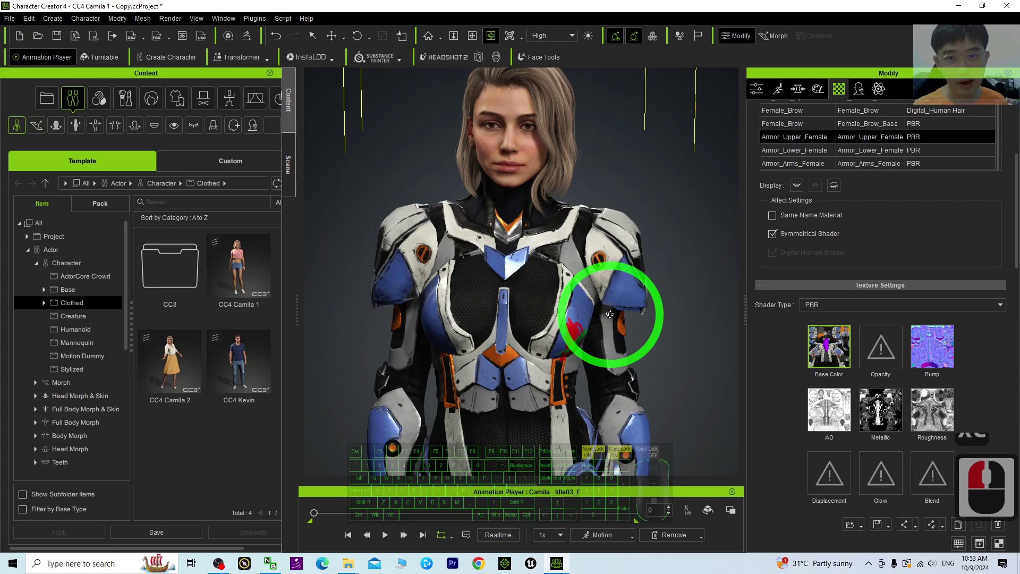
{"action": "type", "text": "xc"}
{"action": "left_click", "coordinate": [315, 290]}
{"action": "key", "text": "c"}
{"action": "key", "text": "c"}
{"action": "key", "text": "c"}
{"action": "type", "text": "cccxcc"}
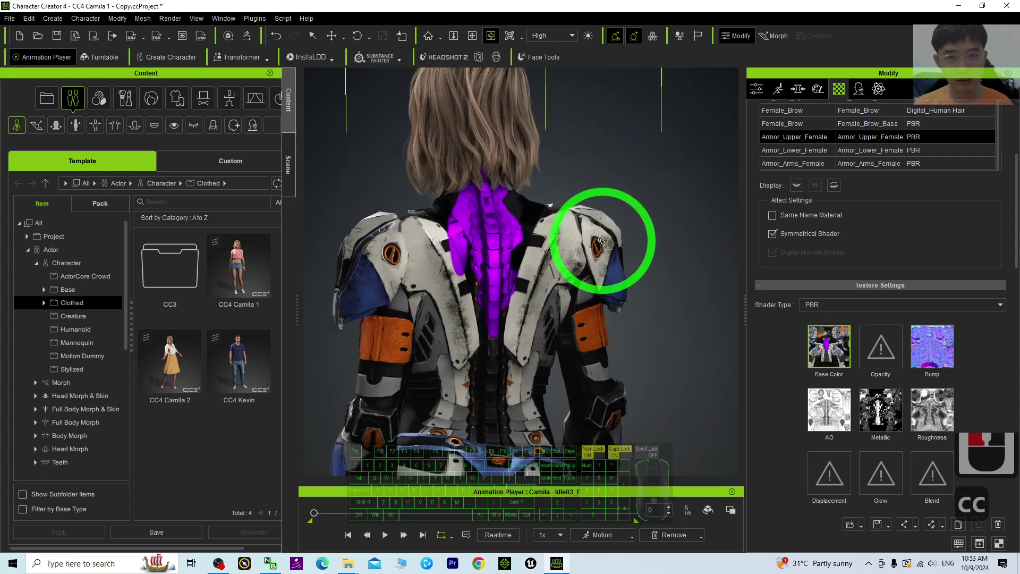